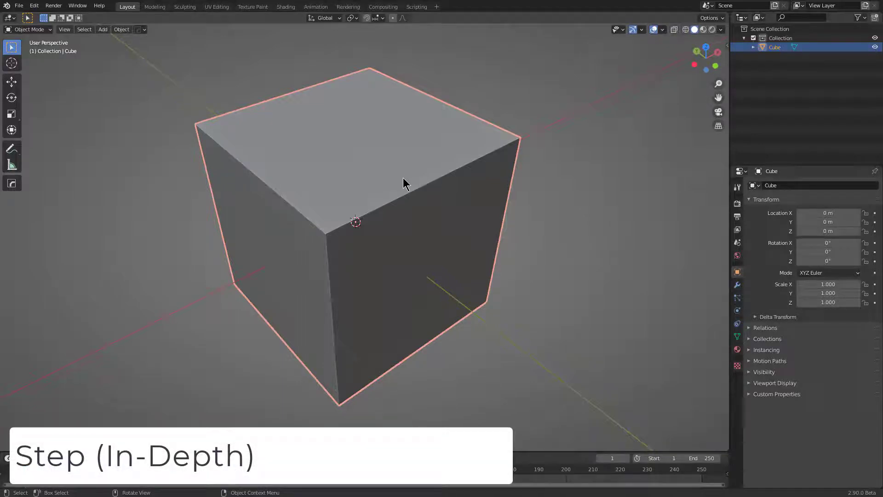
# Bring up the HardOps operations list on the default cube.
pyautogui.press('q')
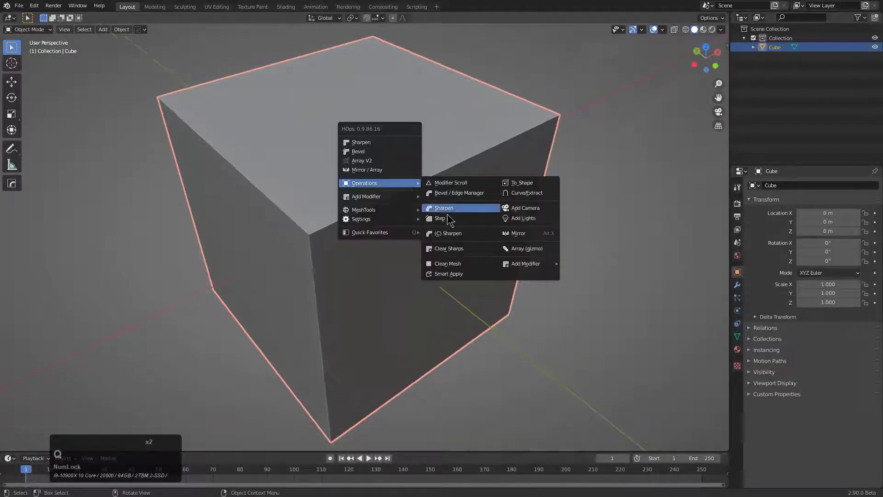
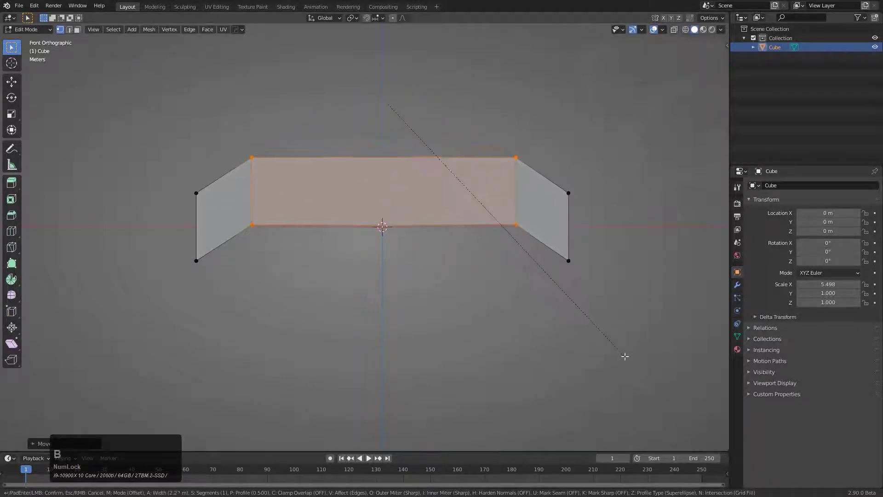
# Confirm the bar's subdivided shape and the proportional arch bend of its middle.
pyautogui.scroll(3)
pyautogui.click(666, 390)
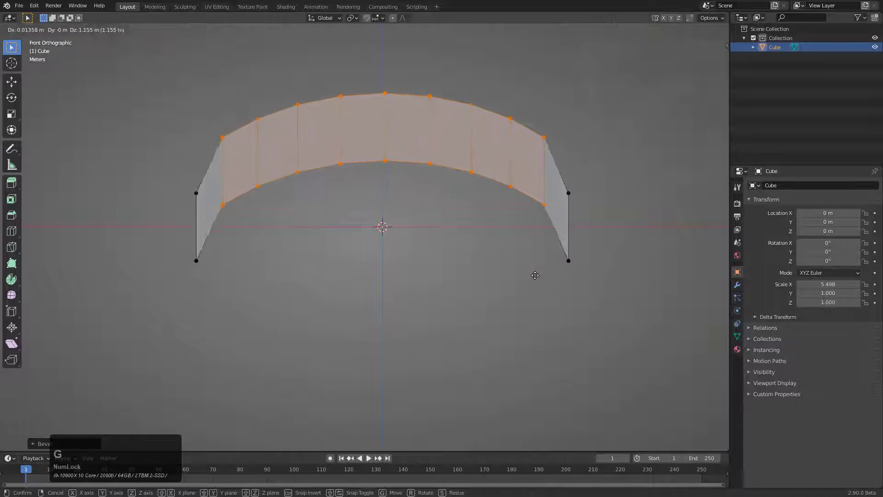
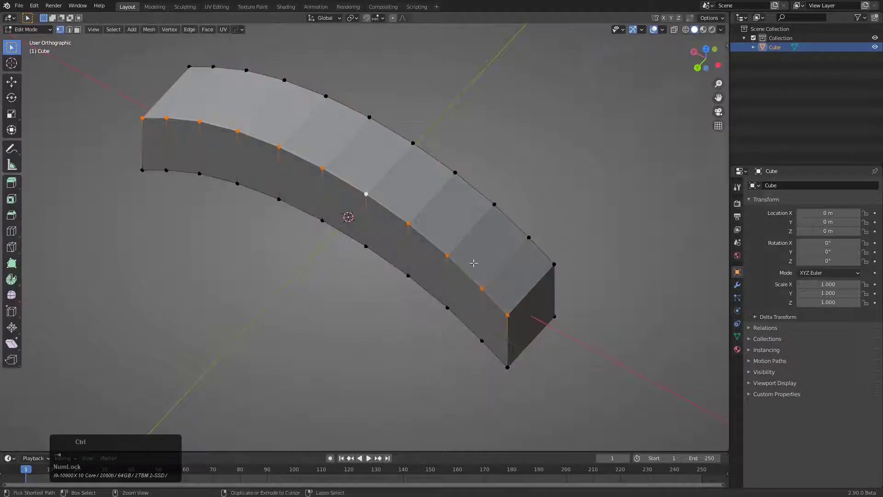
pyautogui.scroll(-3)
pyautogui.click(519, 271)
pyautogui.middleClick(449, 248)
# Run HardOps Sharpen on the arch's edges.
pyautogui.press('q')
pyautogui.click(419, 159)
pyautogui.middleClick(387, 173)
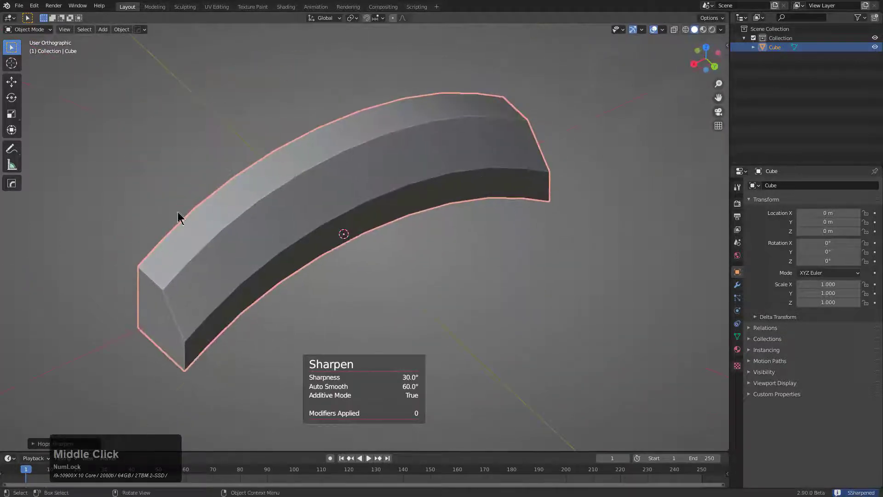
pyautogui.middleClick(474, 182)
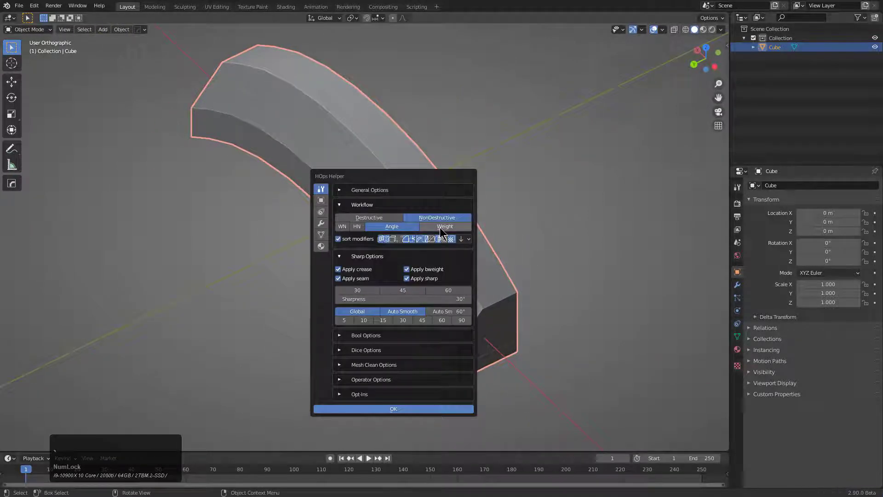
# Set the HOps Helper sharpening Workflow to Weight instead of Angle.
pyautogui.click(442, 230)
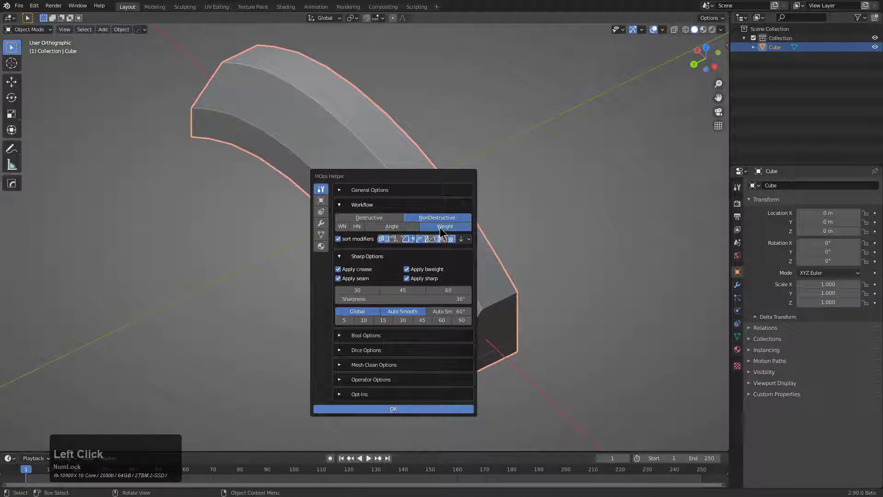
pyautogui.middleClick(432, 237)
pyautogui.scroll(3)
pyautogui.middleClick(292, 149)
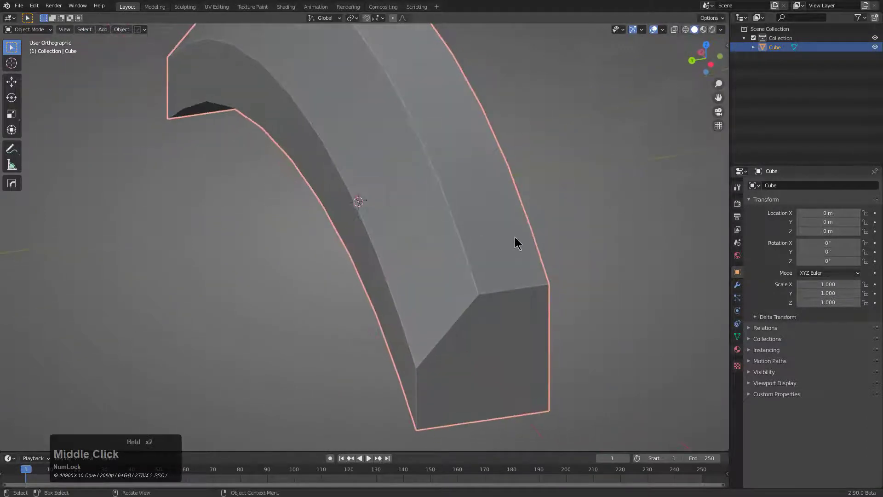
# Add a weight-limited HardOps Bevel modifier to the arch.
pyautogui.press('q')
pyautogui.click(506, 250)
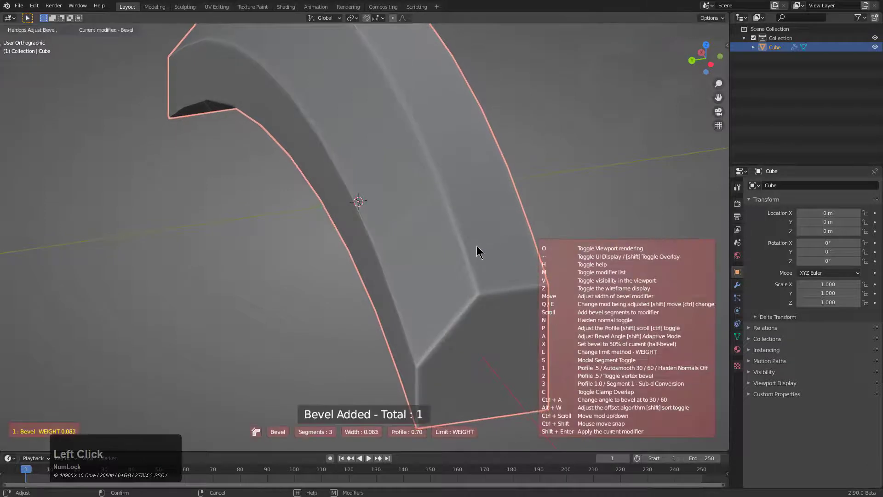
pyautogui.middleClick(411, 227)
pyautogui.press('2')
pyautogui.click(444, 159)
# Mark the selected arch edges sharp with HOps Mark.
pyautogui.press('q')
pyautogui.click(502, 227)
pyautogui.middleClick(427, 214)
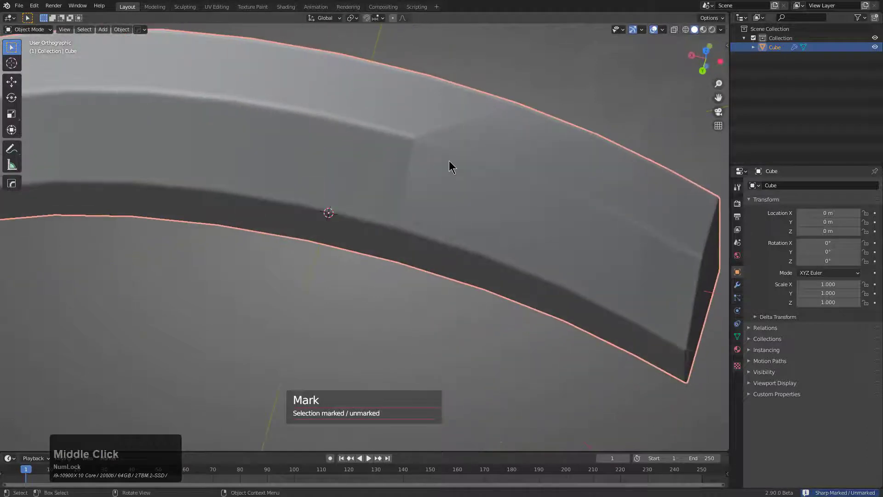
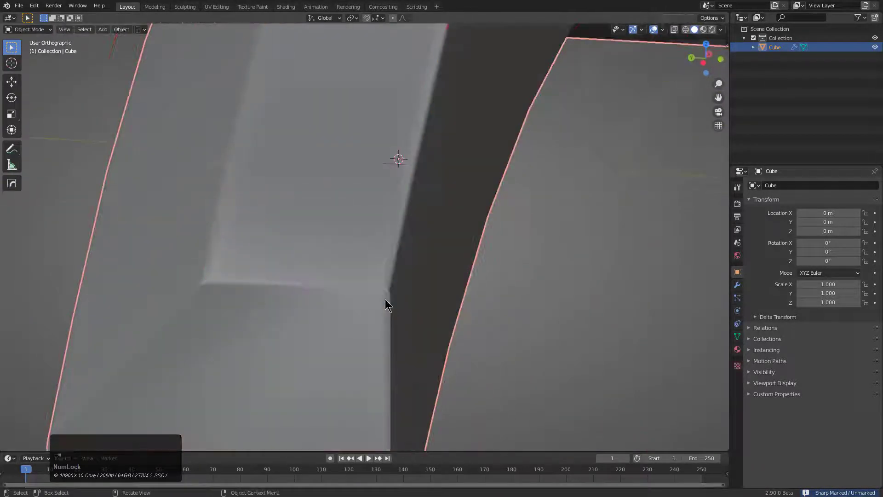
# Select the arch's end face and mark its edges for bevelling.
pyautogui.scroll(-3)
pyautogui.middleClick(391, 288)
pyautogui.scroll(-3)
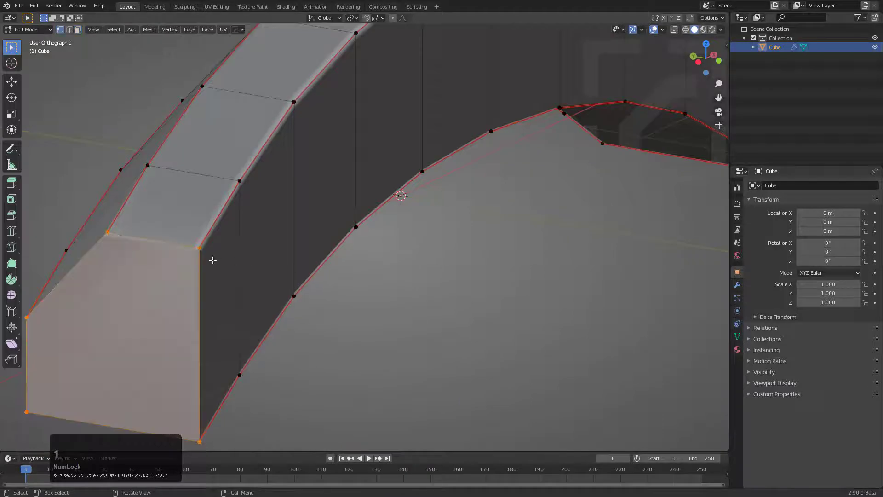
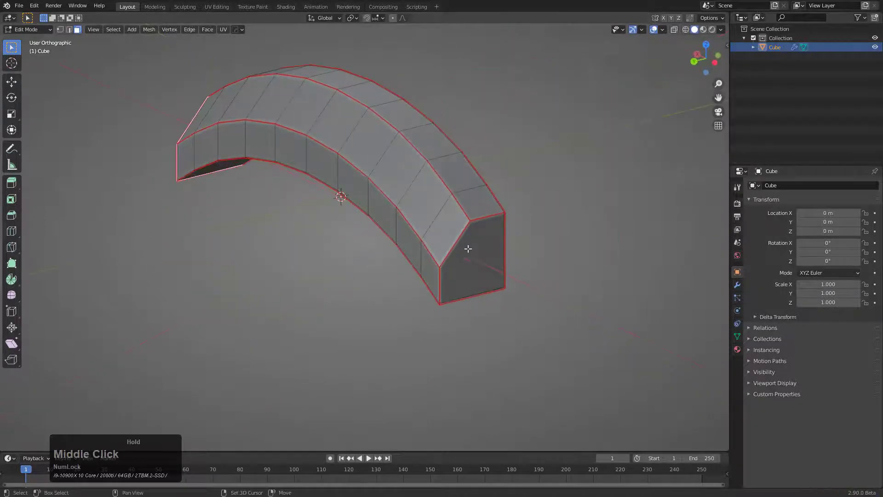
pyautogui.click(481, 247)
pyautogui.click(549, 243)
pyautogui.scroll(3)
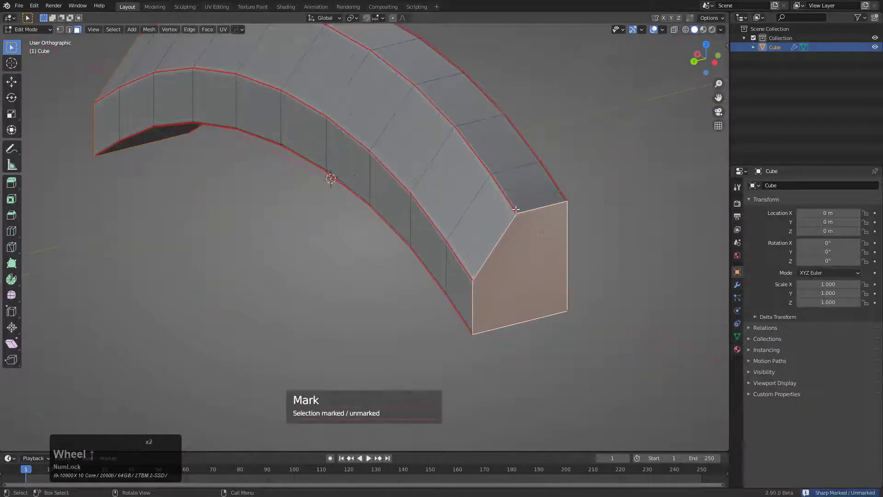
# Demote the end-face edge marks via the HardOps Operations submenu for a crisper corner.
pyautogui.press('a')
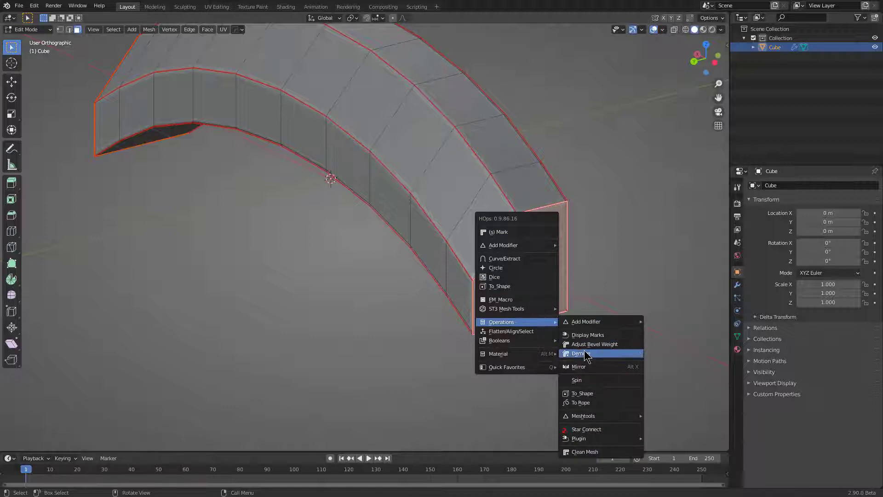
pyautogui.click(586, 352)
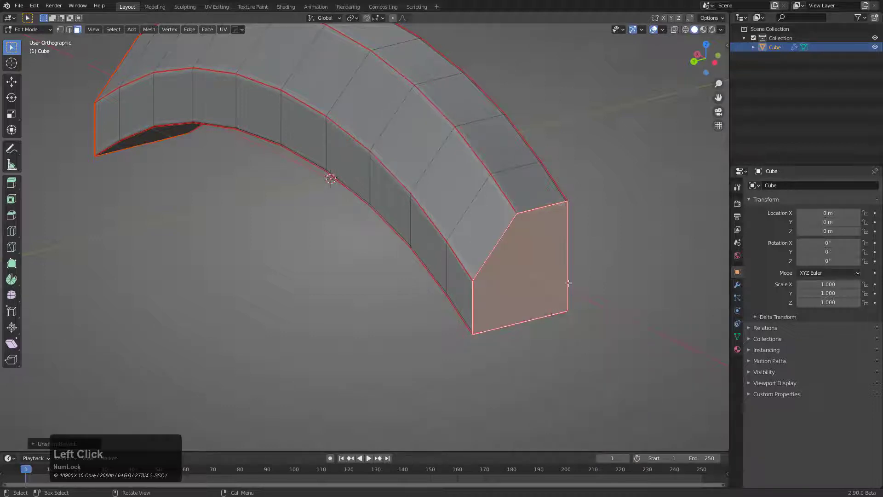
pyautogui.middleClick(525, 244)
pyautogui.scroll(3)
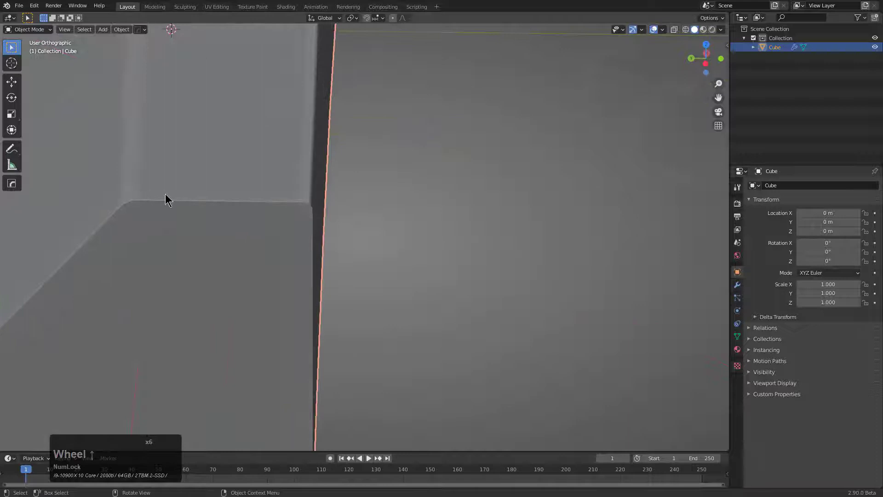
# Orbit the view around the arch before placing the cutter box.
pyautogui.middleClick(465, 240)
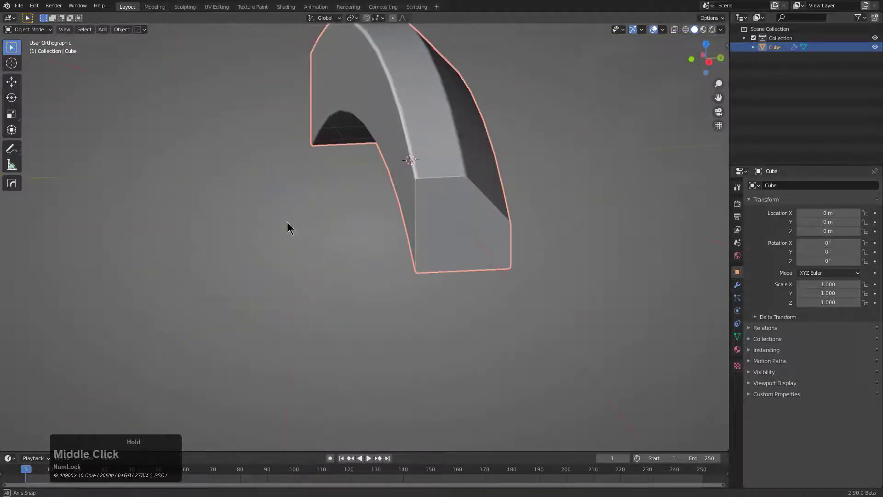
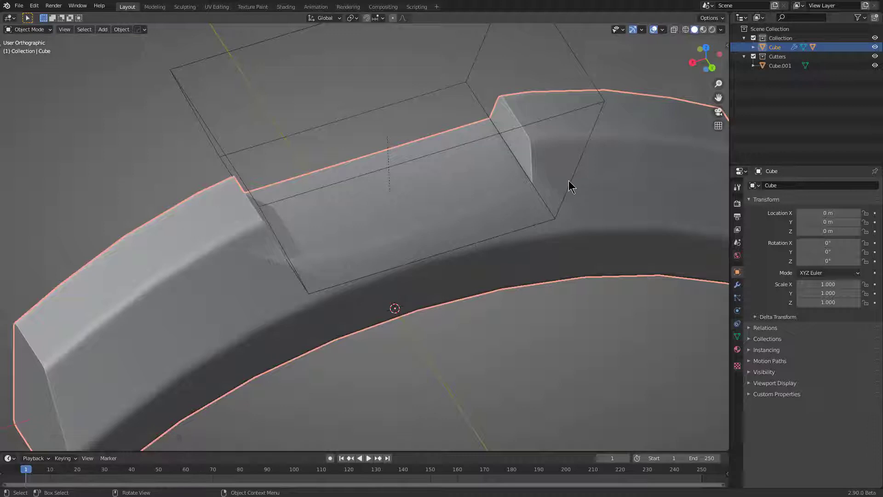
# Re-sharpen the notched arch with HardOps Sharpen.
pyautogui.press('q')
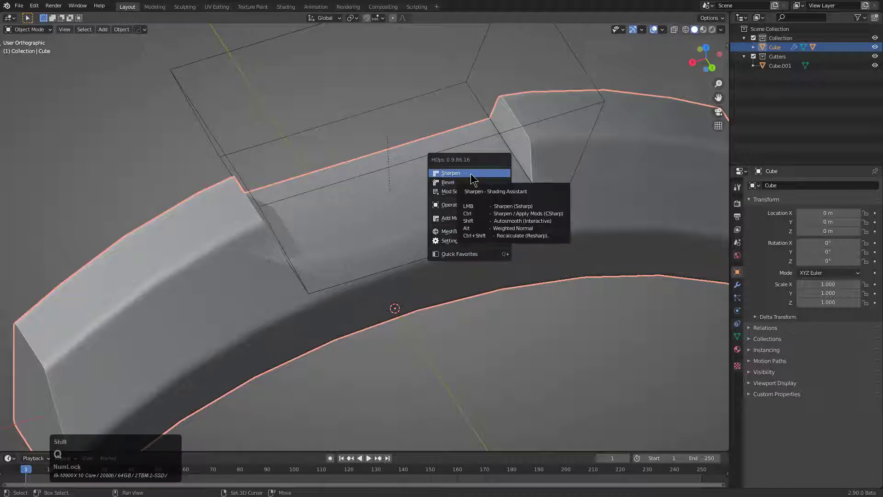
pyautogui.click(474, 176)
pyautogui.middleClick(464, 199)
# Hide the cutter box and inspect the clean rectangular notch.
pyautogui.click(464, 118)
pyautogui.press('h')
pyautogui.middleClick(413, 179)
pyautogui.scroll(-3)
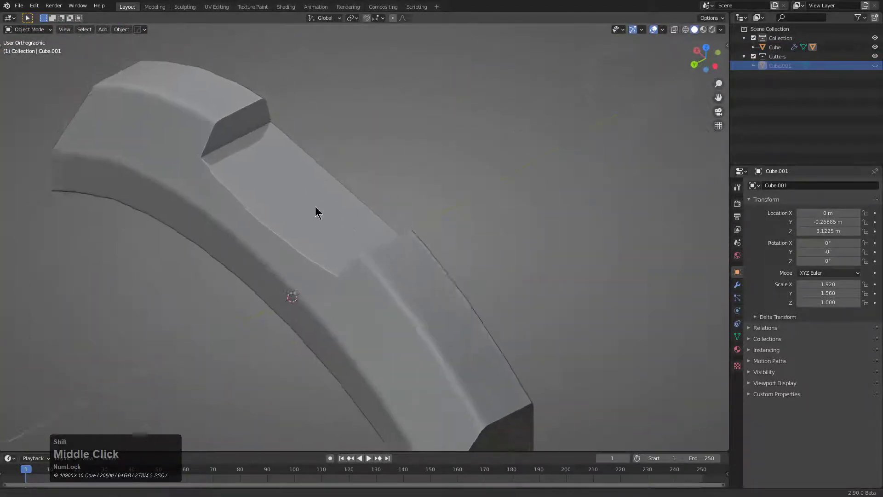
pyautogui.scroll(3)
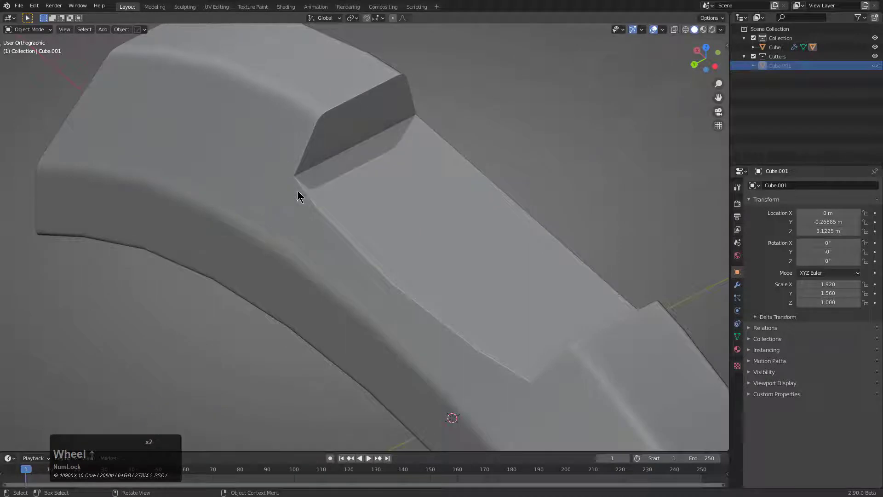
pyautogui.scroll(3)
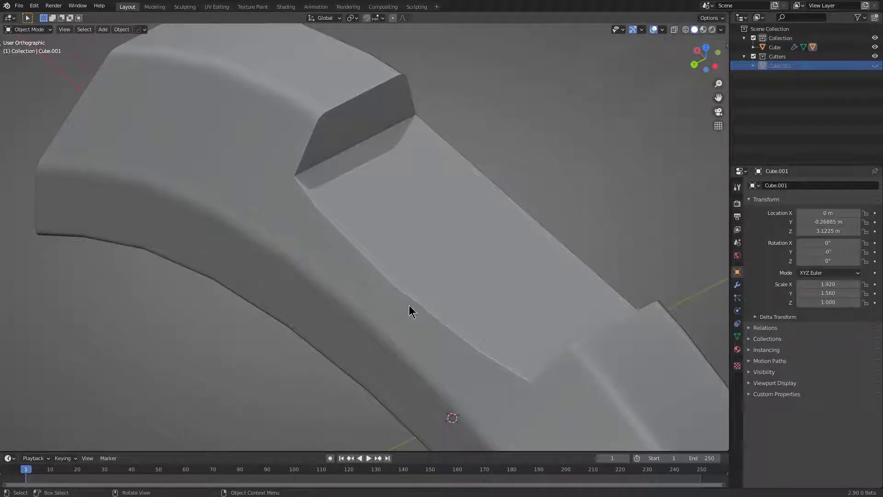
# Add a HardOps Bevel modifier to the bar's sharp edges and show its modifier settings.
pyautogui.click(323, 166)
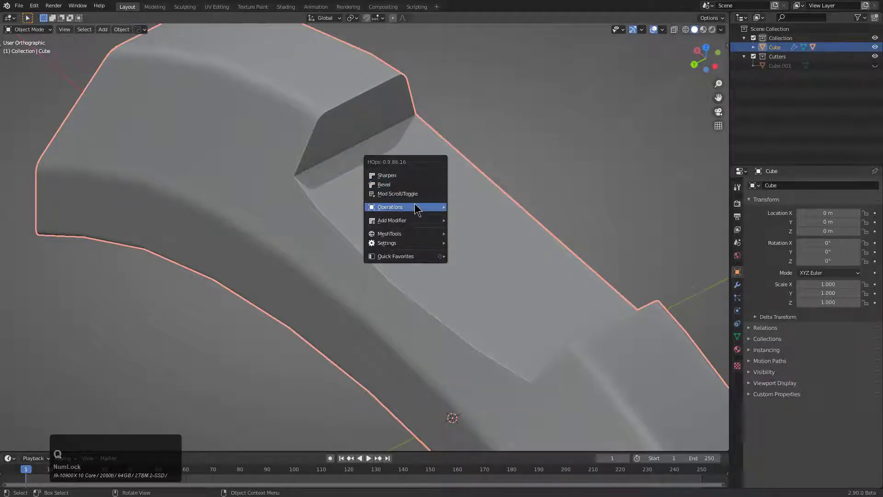
pyautogui.click(488, 245)
pyautogui.scroll(-3)
pyautogui.middleClick(400, 259)
pyautogui.scroll(3)
pyautogui.scroll(-3)
pyautogui.middleClick(403, 250)
pyautogui.scroll(3)
pyautogui.click(736, 288)
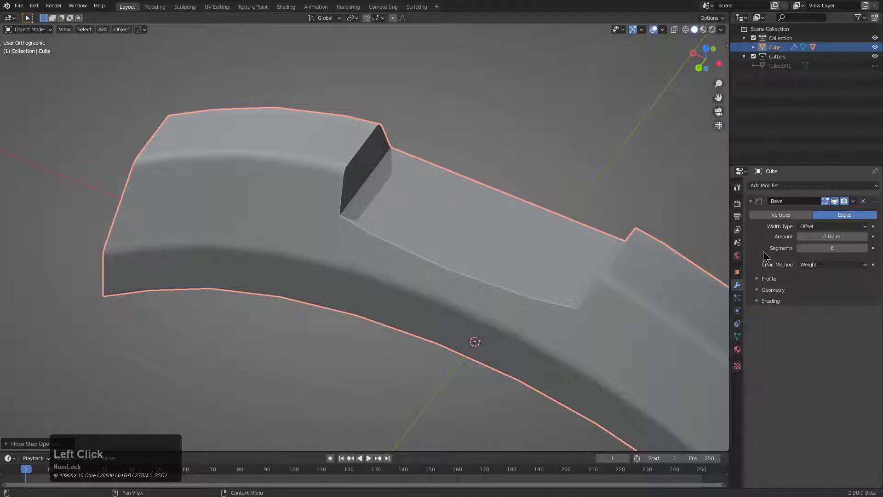
pyautogui.scroll(3)
pyautogui.middleClick(454, 198)
# Adjust the six-segment bevel width interactively to about 0.057 m.
pyautogui.press('q')
pyautogui.click(423, 160)
pyautogui.rightClick(426, 160)
pyautogui.press('q')
pyautogui.press('q')
pyautogui.click(423, 194)
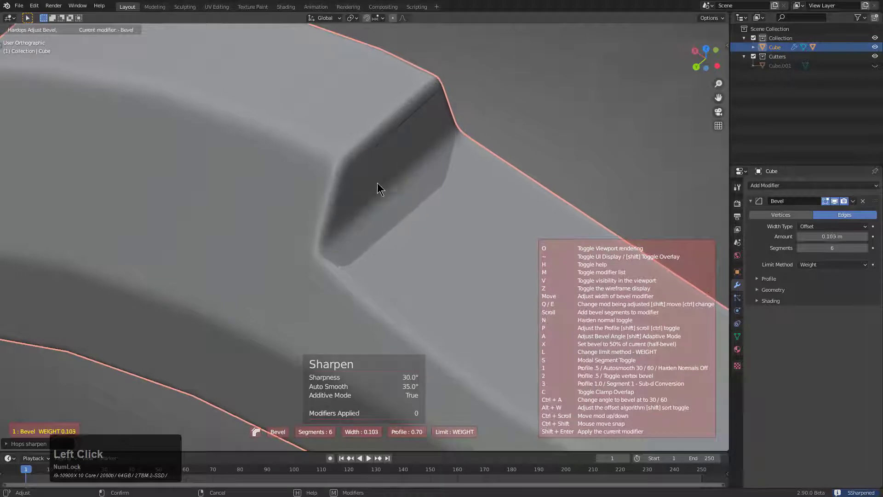
pyautogui.click(405, 188)
# Orbit around the bar to check both bevelled notches.
pyautogui.middleClick(348, 265)
pyautogui.middleClick(489, 223)
pyautogui.scroll(3)
pyautogui.middleClick(429, 235)
pyautogui.middleClick(458, 232)
pyautogui.scroll(-3)
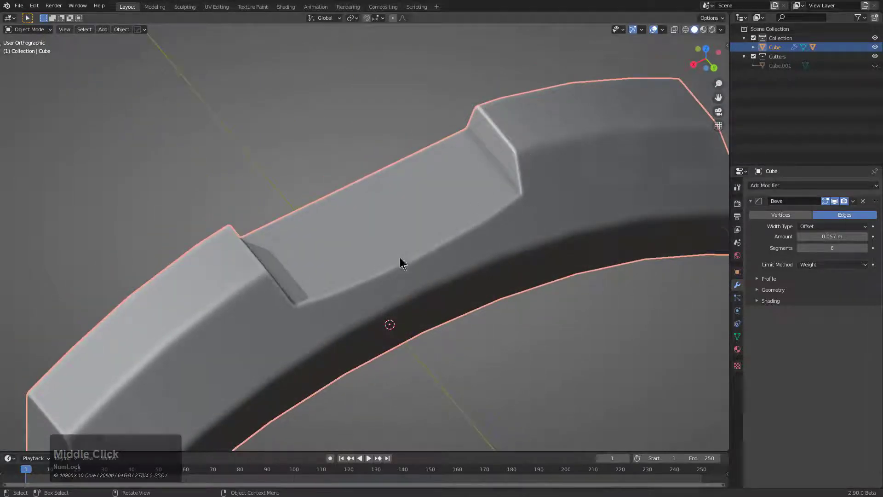
pyautogui.middleClick(430, 299)
# Run HardOps Step to apply the Boolean and Bevel and start a new 0.02 m weighted bevel.
pyautogui.press('q')
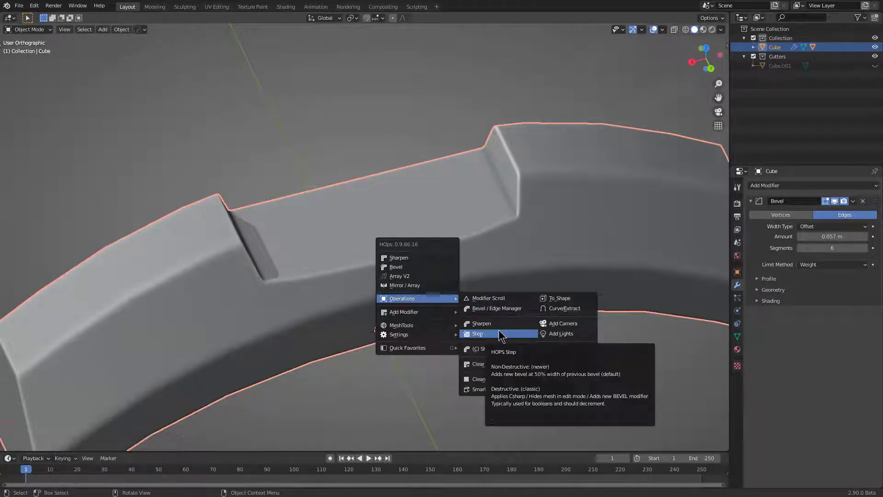
pyautogui.click(500, 333)
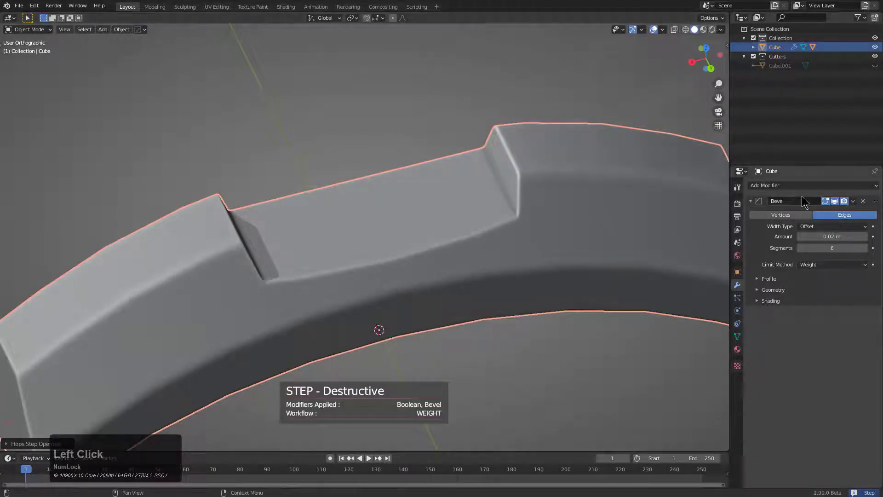
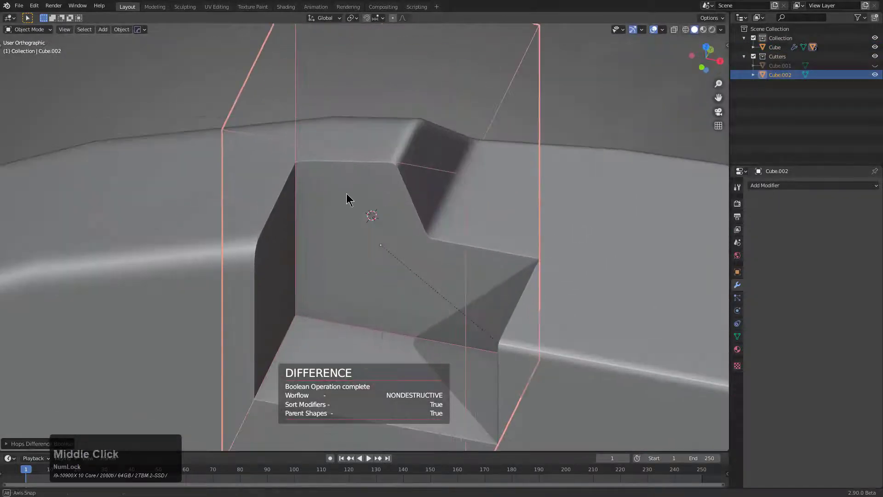
# Sharpen the bar's new corner-notch edges with HardOps and inspect the cut.
pyautogui.click(282, 208)
pyautogui.press('q')
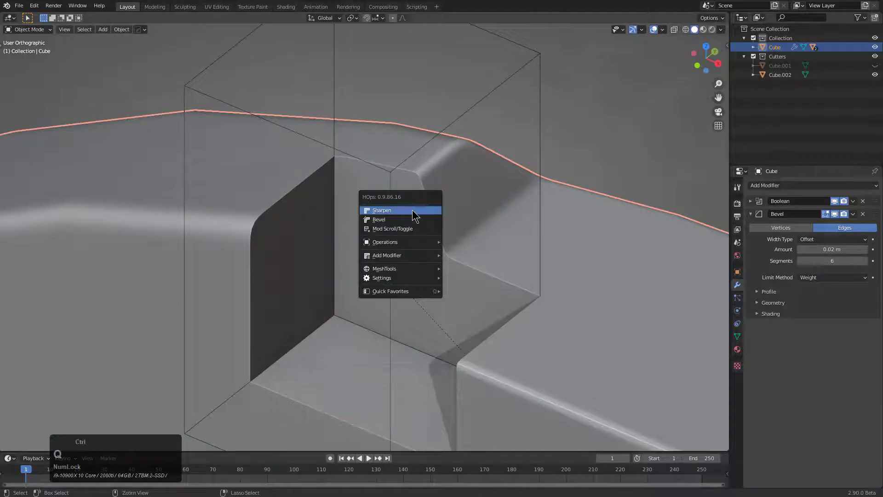
pyautogui.click(413, 213)
pyautogui.middleClick(423, 216)
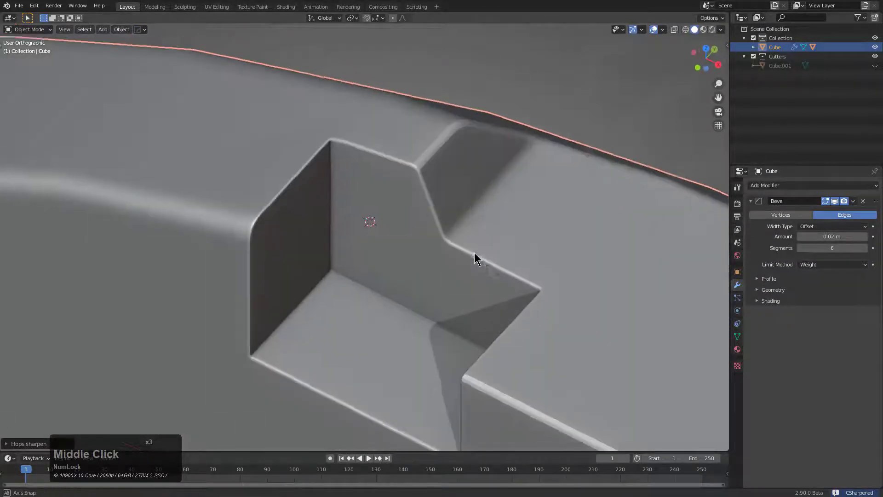
pyautogui.scroll(3)
pyautogui.middleClick(382, 210)
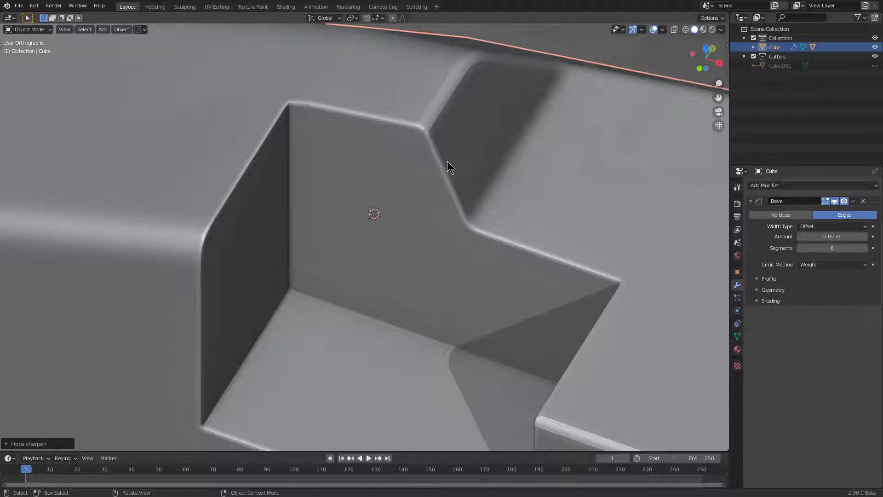
pyautogui.middleClick(448, 164)
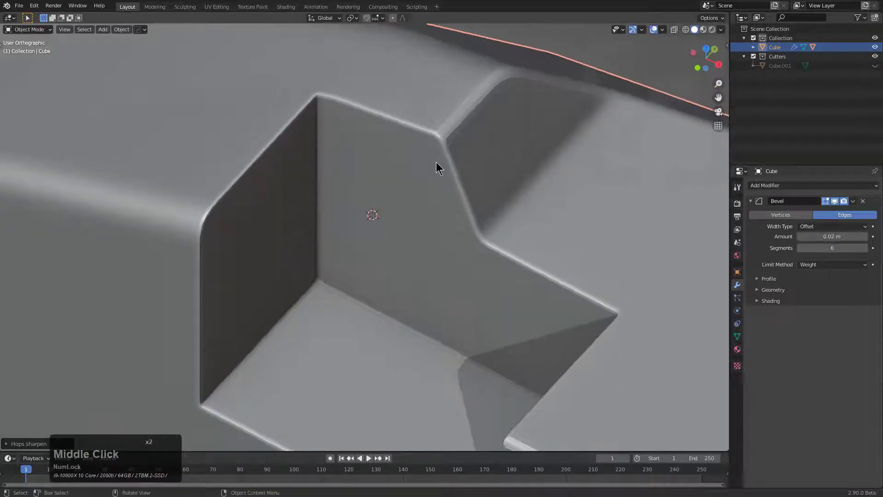
# Try adjusting the bevel width, then cancel to keep it at 0.02 m.
pyautogui.press('q')
pyautogui.click(463, 184)
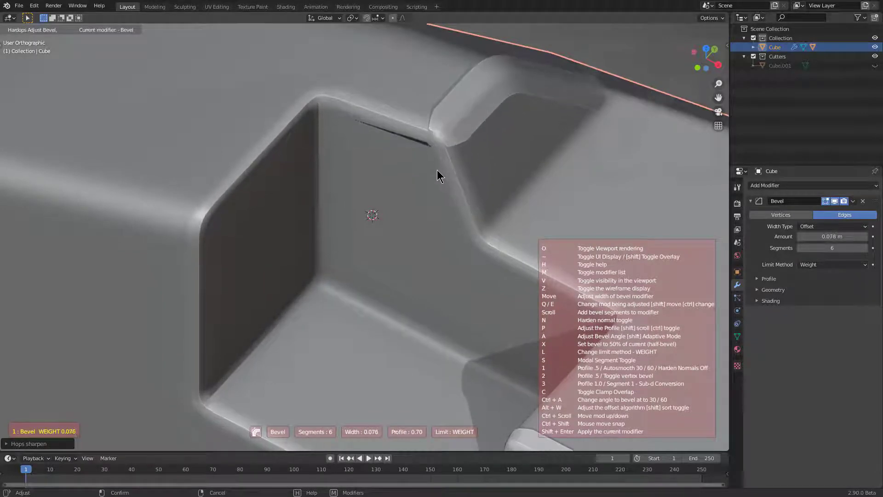
pyautogui.rightClick(443, 172)
# Isolate the new corner notch faces, select them all, then reveal the rest of the bar's mesh.
pyautogui.middleClick(511, 171)
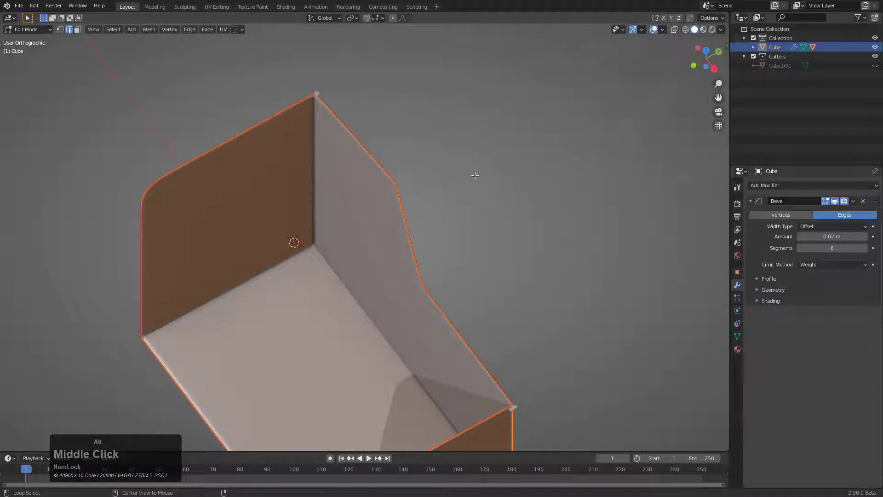
pyautogui.press('alt+h')
pyautogui.middleClick(485, 201)
pyautogui.scroll(3)
pyautogui.press('ctrl+z')
pyautogui.scroll(-3)
pyautogui.scroll(-3)
pyautogui.middleClick(414, 250)
pyautogui.press('a')
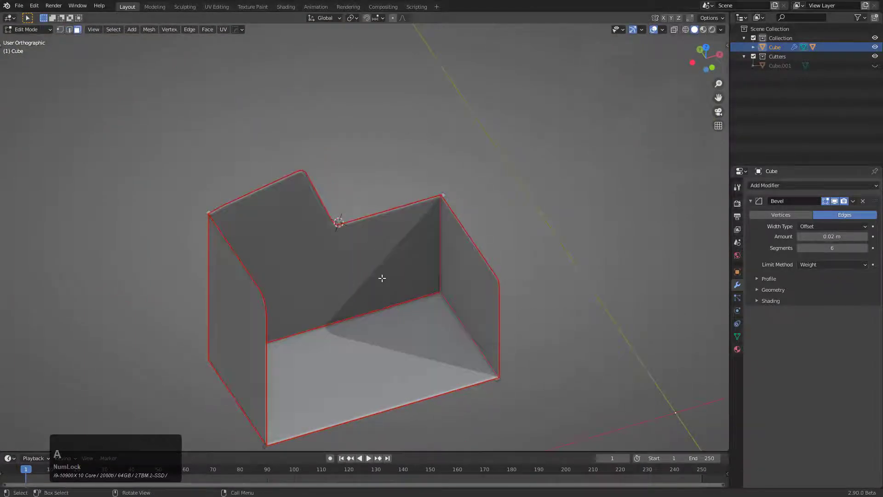
pyautogui.press('h')
pyautogui.middleClick(406, 256)
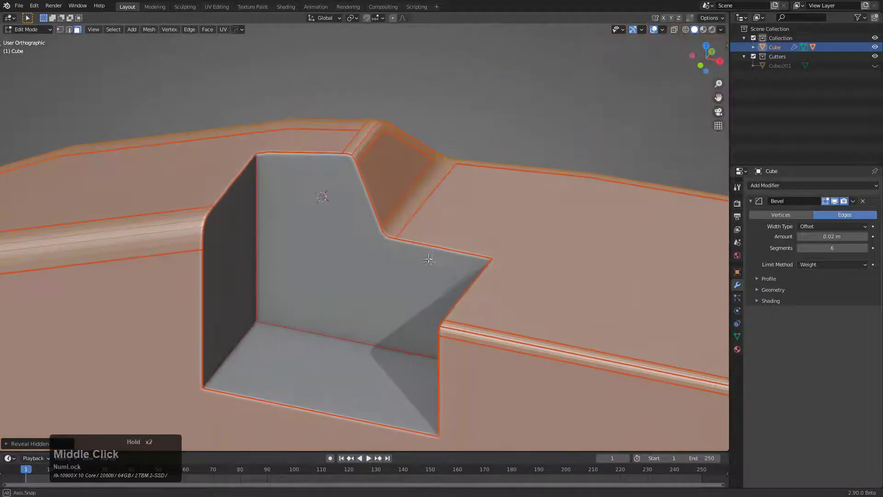
pyautogui.scroll(3)
# Select the notch's loop inner-region and mark its border edges for bevel with HardOps Mark.
pyautogui.press('q')
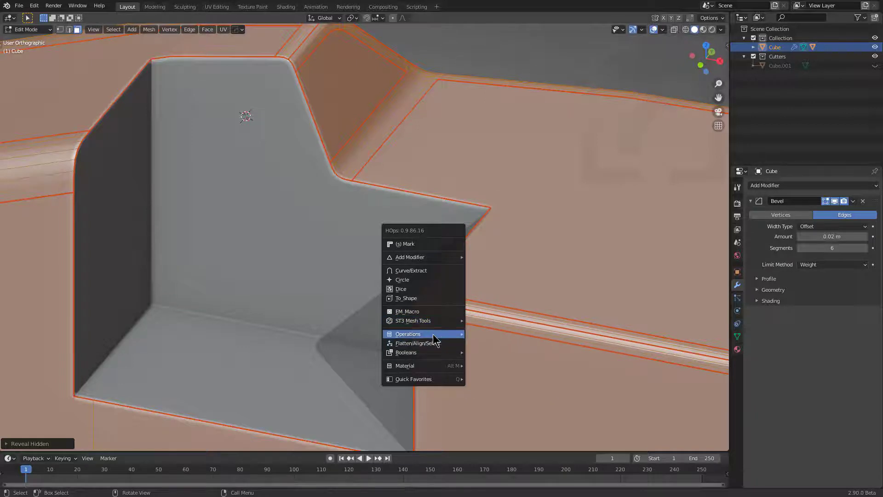
pyautogui.click(486, 368)
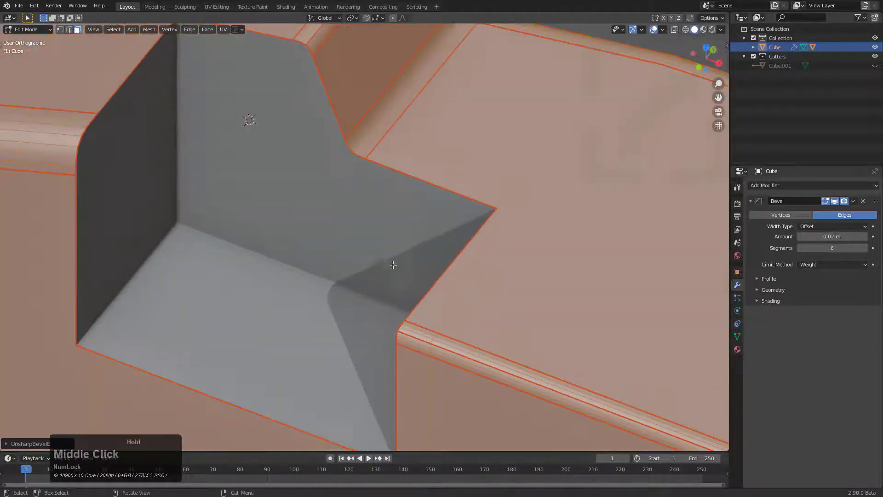
pyautogui.press('shift+`')
pyautogui.press('⊘')
pyautogui.click(119, 33)
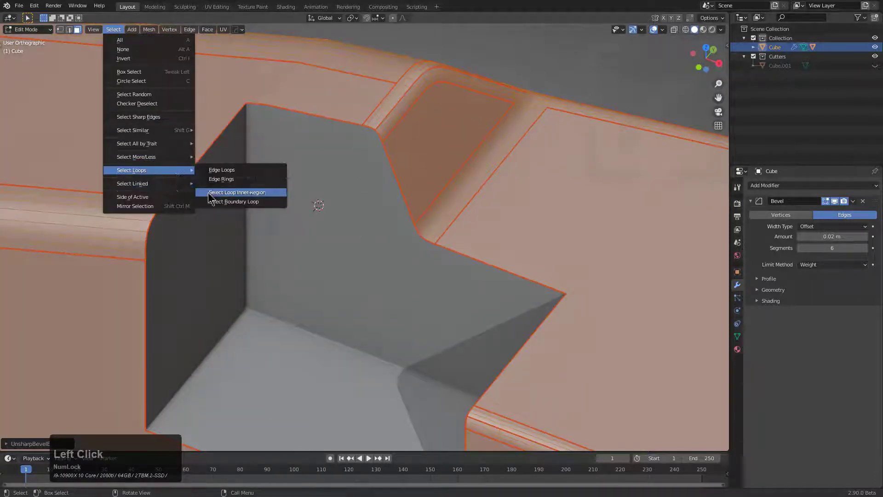
pyautogui.click(224, 207)
pyautogui.press('q')
pyautogui.click(247, 115)
pyautogui.scroll(-3)
pyautogui.middleClick(393, 259)
pyautogui.scroll(3)
pyautogui.middleClick(375, 221)
pyautogui.scroll(3)
pyautogui.middleClick(360, 227)
pyautogui.scroll(3)
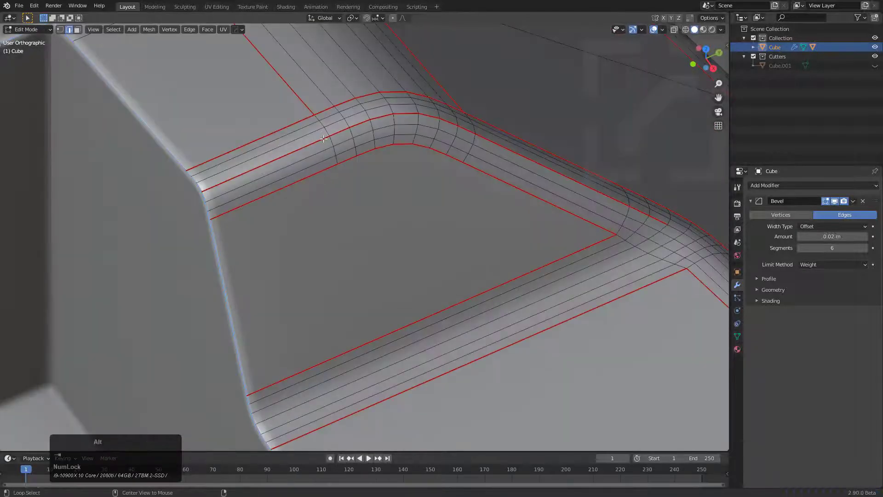
# Run HardOps Q-menu operations on the bar and inspect the notch corner shading from several angles.
pyautogui.click(349, 127)
pyautogui.press('q')
pyautogui.click(439, 175)
pyautogui.press('q')
pyautogui.click(430, 171)
pyautogui.press('q')
pyautogui.click(429, 171)
pyautogui.scroll(-3)
pyautogui.press('a')
pyautogui.middleClick(432, 254)
pyautogui.middleClick(389, 276)
pyautogui.middleClick(377, 257)
pyautogui.scroll(3)
pyautogui.middleClick(181, 281)
pyautogui.scroll(3)
pyautogui.scroll(3)
pyautogui.middleClick(248, 171)
pyautogui.middleClick(292, 253)
pyautogui.middleClick(532, 190)
pyautogui.scroll(-3)
pyautogui.middleClick(403, 253)
pyautogui.scroll(3)
pyautogui.middleClick(378, 240)
pyautogui.middleClick(412, 254)
# Narrow the bevel to about 0.032 m with 60° autosmooth, then add Weighted Normal with Keep Sharp.
pyautogui.press('q')
pyautogui.click(440, 218)
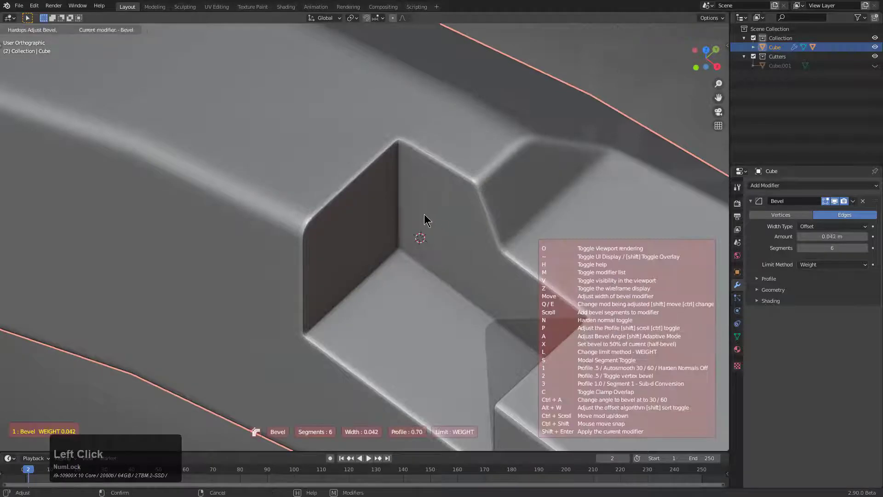
pyautogui.press('1')
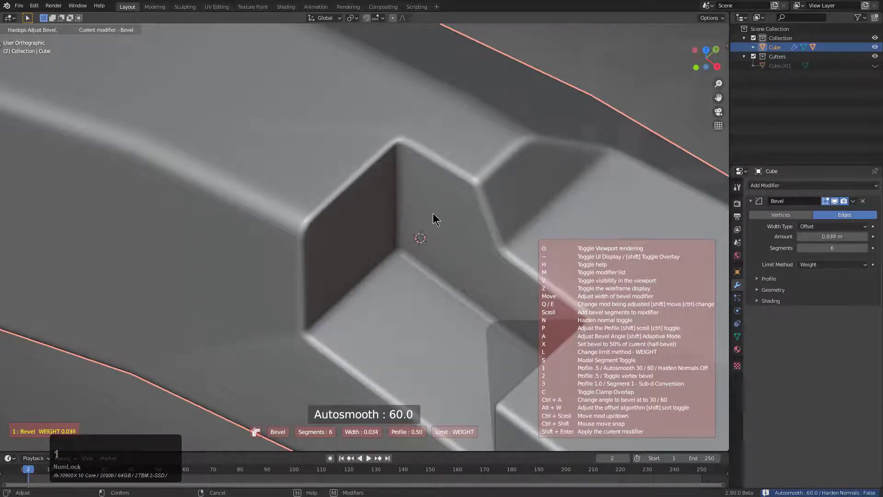
pyautogui.click(434, 214)
pyautogui.press('q')
pyautogui.click(420, 198)
pyautogui.scroll(-3)
pyautogui.middleClick(414, 239)
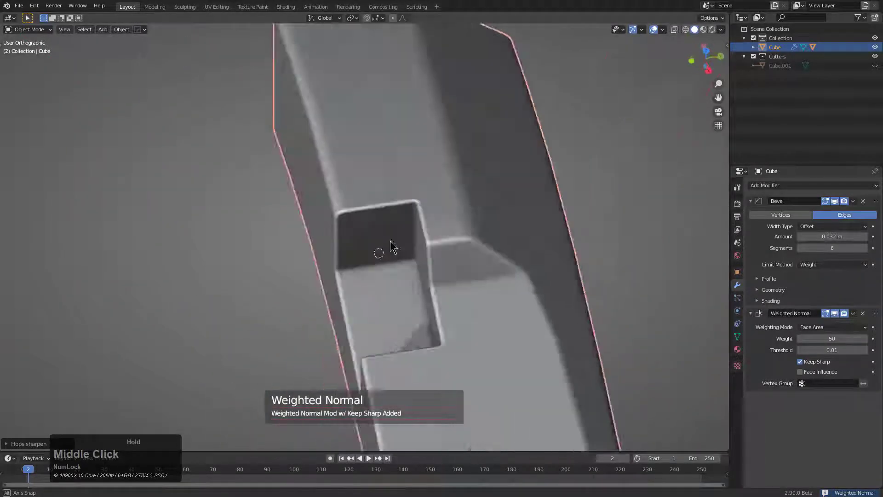
pyautogui.scroll(-3)
pyautogui.middleClick(426, 255)
pyautogui.scroll(-3)
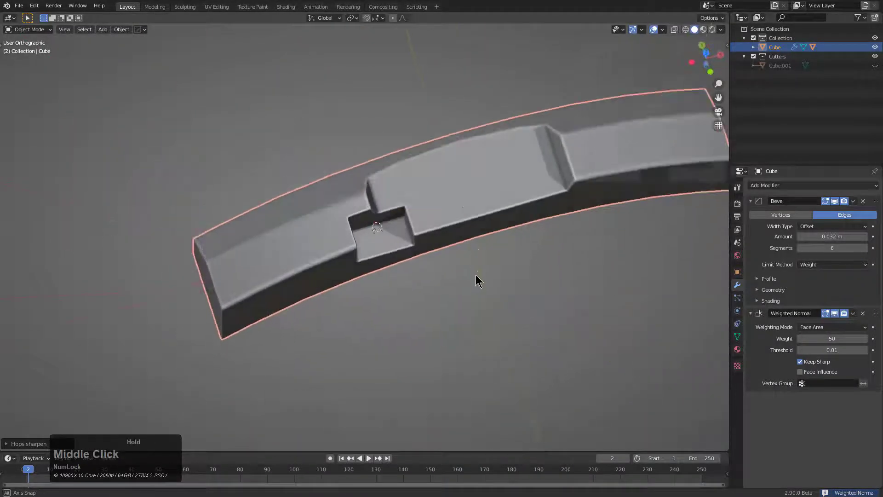
pyautogui.scroll(-3)
pyautogui.middleClick(449, 281)
pyautogui.scroll(3)
pyautogui.middleClick(360, 278)
pyautogui.middleClick(411, 298)
pyautogui.scroll(3)
pyautogui.middleClick(400, 295)
pyautogui.scroll(-3)
pyautogui.middleClick(402, 304)
pyautogui.scroll(-3)
pyautogui.scroll(3)
pyautogui.middleClick(395, 296)
pyautogui.scroll(-3)
pyautogui.middleClick(382, 298)
pyautogui.scroll(-3)
pyautogui.middleClick(384, 271)
pyautogui.scroll(-3)
pyautogui.middleClick(412, 273)
pyautogui.middleClick(416, 272)
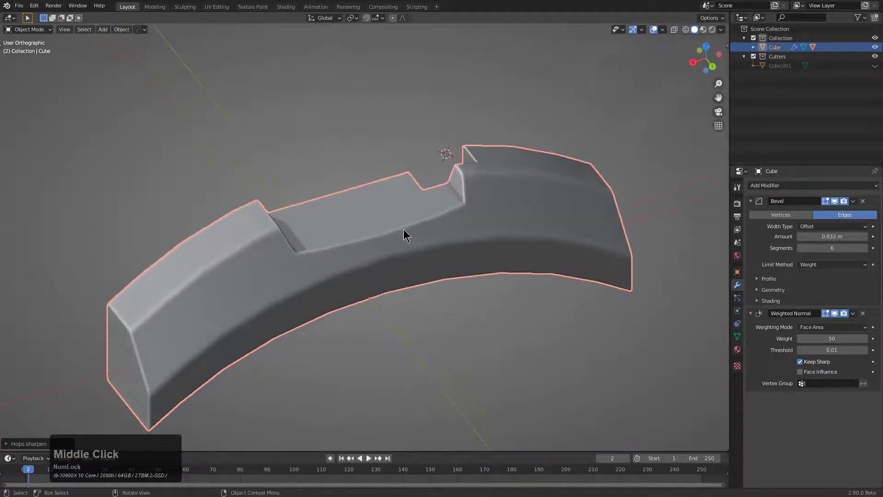
pyautogui.press('a')
# Switch the HardOps helper's workflow settings to angle-based bevelling for the new cube.
pyautogui.click(429, 241)
pyautogui.press('shift+a')
pyautogui.click(459, 241)
pyautogui.press('KP_Decimal')
pyautogui.press('alt+g')
pyautogui.press('KP_Decimal')
pyautogui.scroll(-3)
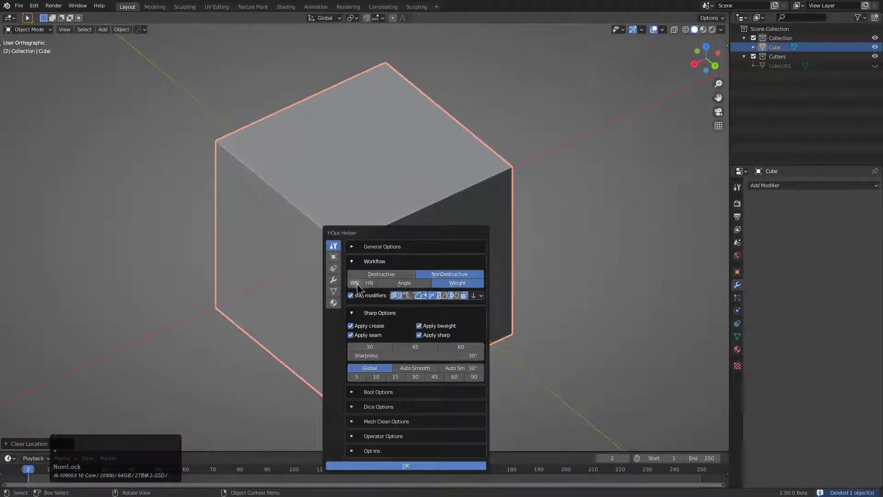
# Close the helper and round all the cube's edges with a 14-segment, 30° angle-limited bevel.
pyautogui.click(411, 284)
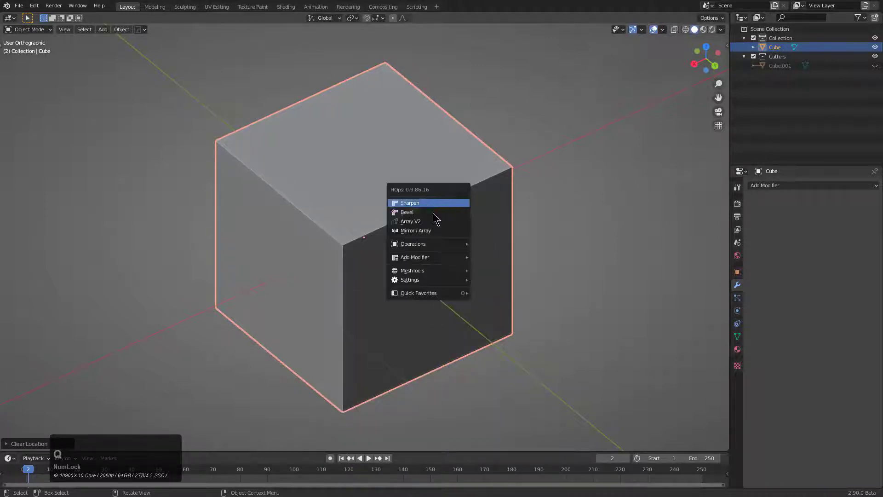
pyautogui.click(435, 213)
pyautogui.click(279, 220)
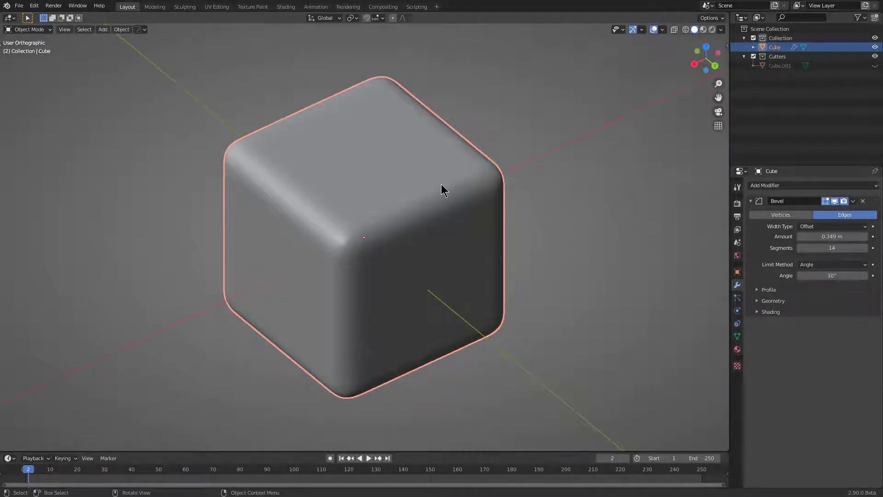
# Add Bevel.001 via HardOps Step: half the previous width, 6 segments, 60° limit, modifiers unapplied.
pyautogui.click(442, 187)
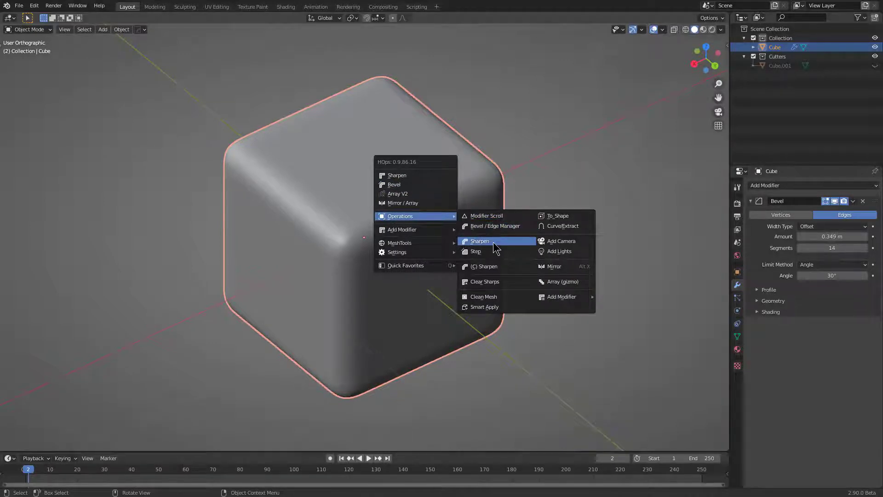
pyautogui.press('q')
pyautogui.click(480, 252)
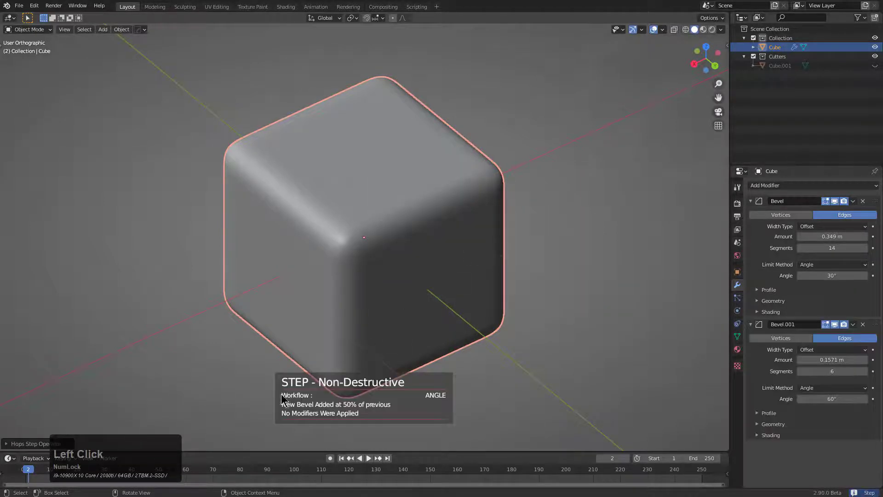
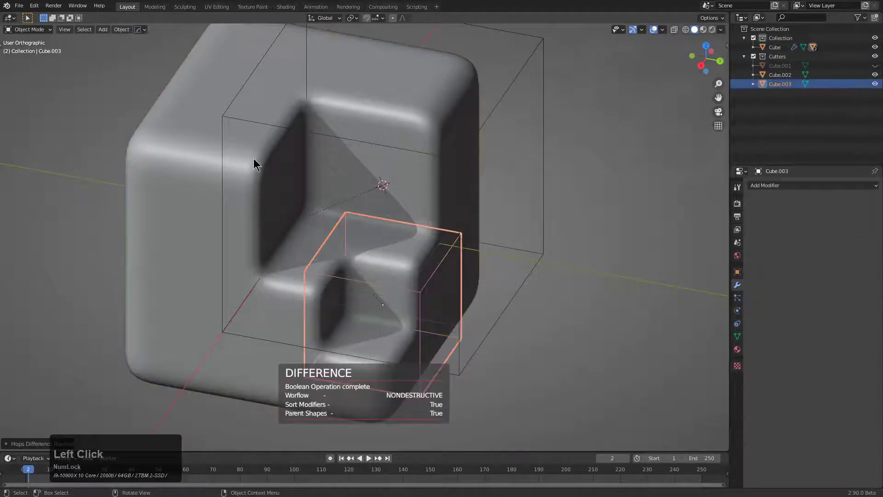
# Select the main cube together with the small box cutter at its corner.
pyautogui.click(434, 125)
pyautogui.press('2')
pyautogui.click(413, 143)
pyautogui.rightClick(411, 146)
pyautogui.press('ctrl+z')
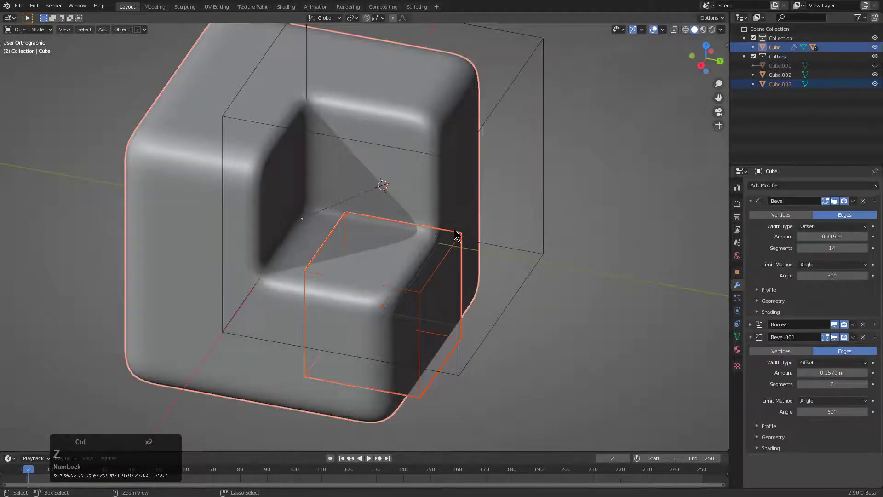
pyautogui.click(394, 259)
# Add a third half-width stepped bevel, then subtract the small box as a Difference cut.
pyautogui.press('q')
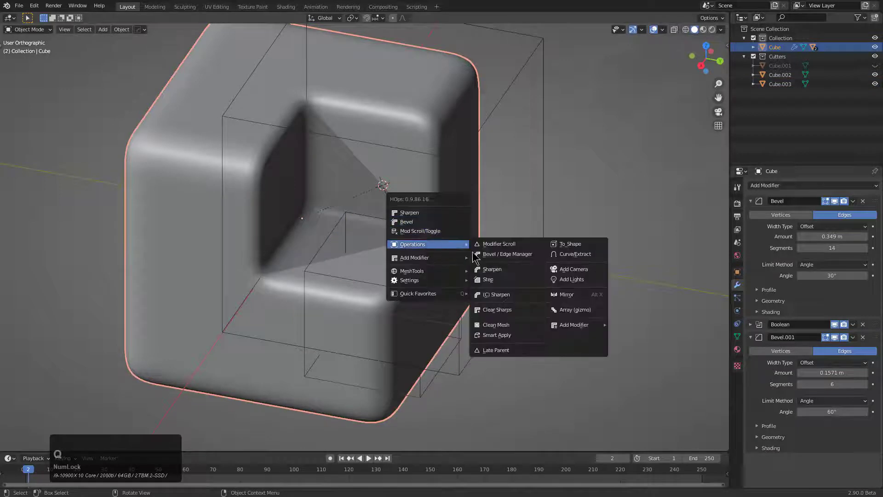
pyautogui.click(496, 285)
pyautogui.click(461, 239)
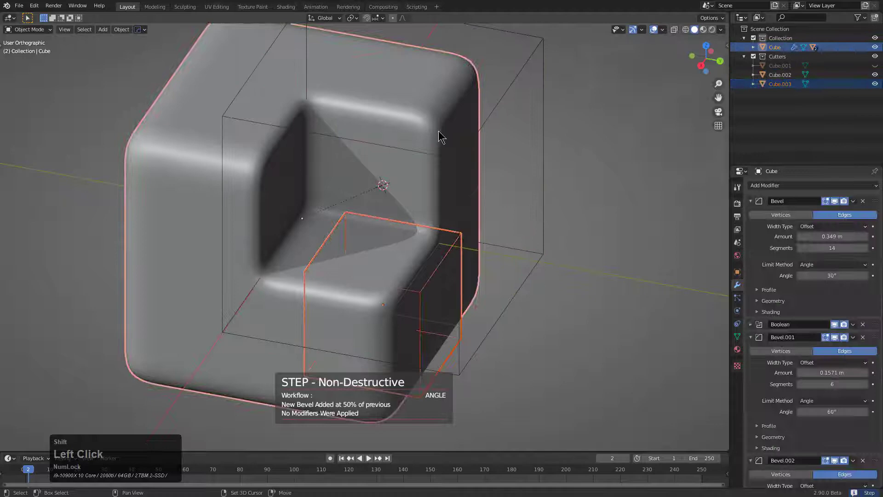
pyautogui.press('q')
pyautogui.click(466, 128)
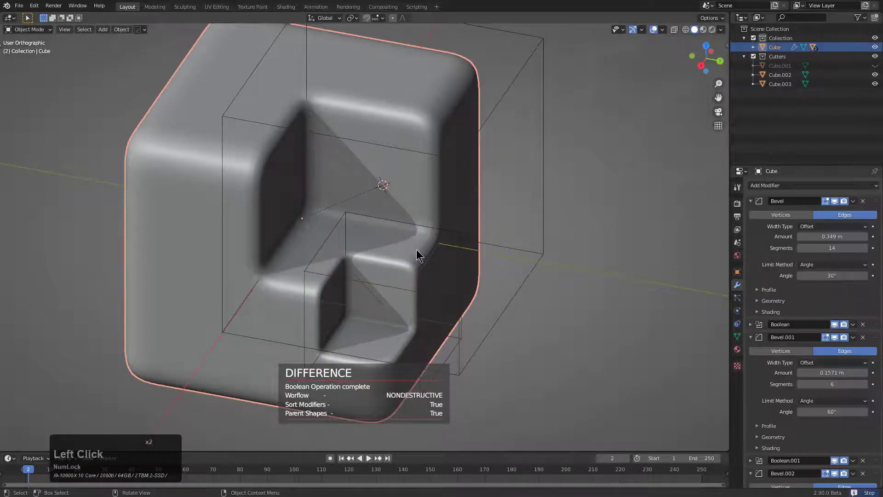
# Retune the notch bevel widths with HOps Adjust Bevel, narrowing Bevel.001 to about 0.098 m.
pyautogui.press('q')
pyautogui.click(411, 263)
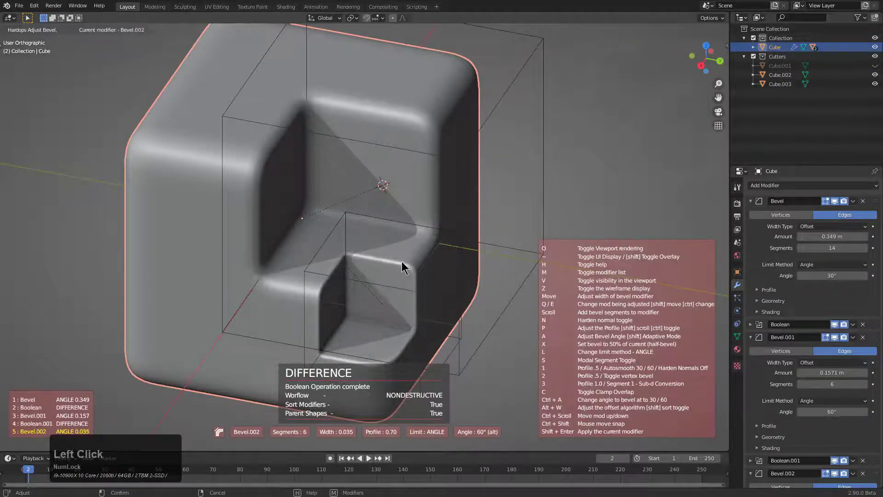
pyautogui.click(406, 267)
pyautogui.press('q')
pyautogui.click(388, 173)
pyautogui.scroll(3)
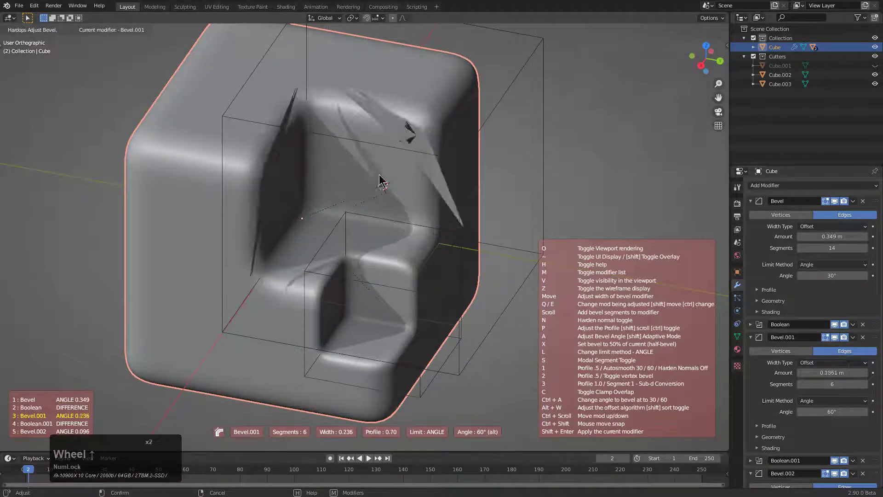
pyautogui.scroll(3)
# Set Bevel.002's Amount to 0.03967 m, keeping 6 segments and the 60° angle limit.
pyautogui.click(429, 183)
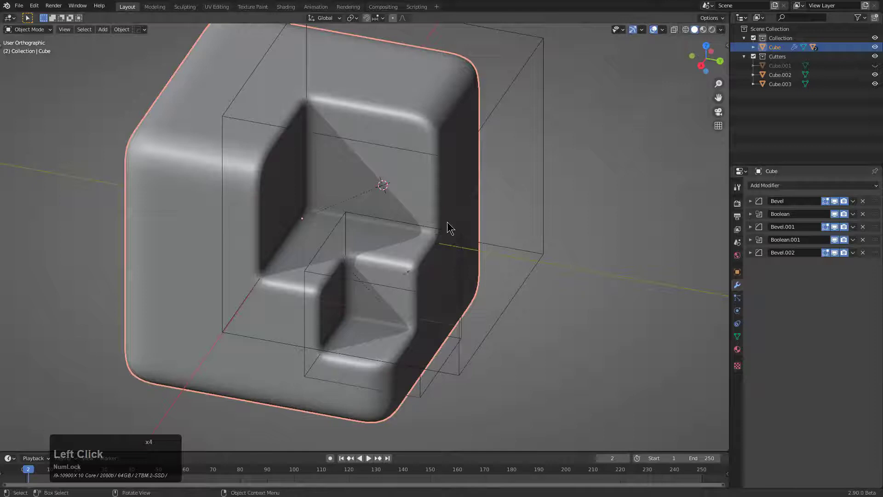
pyautogui.middleClick(424, 238)
pyautogui.scroll(3)
pyautogui.click(413, 286)
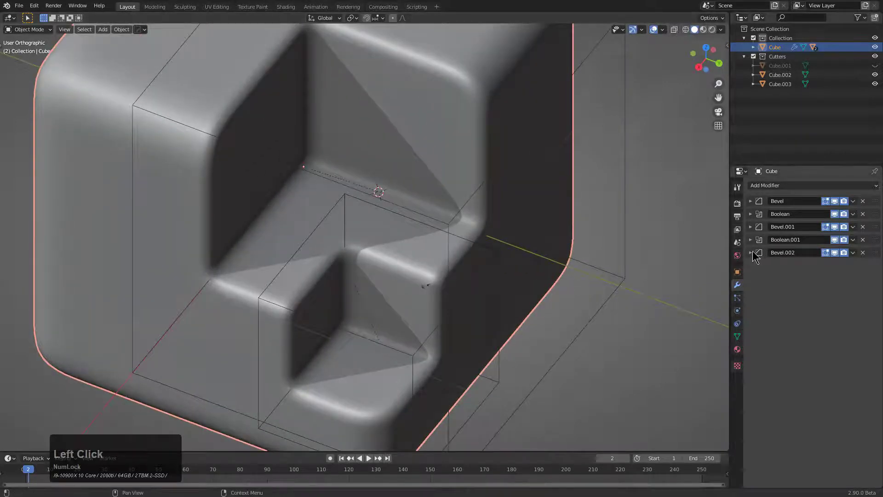
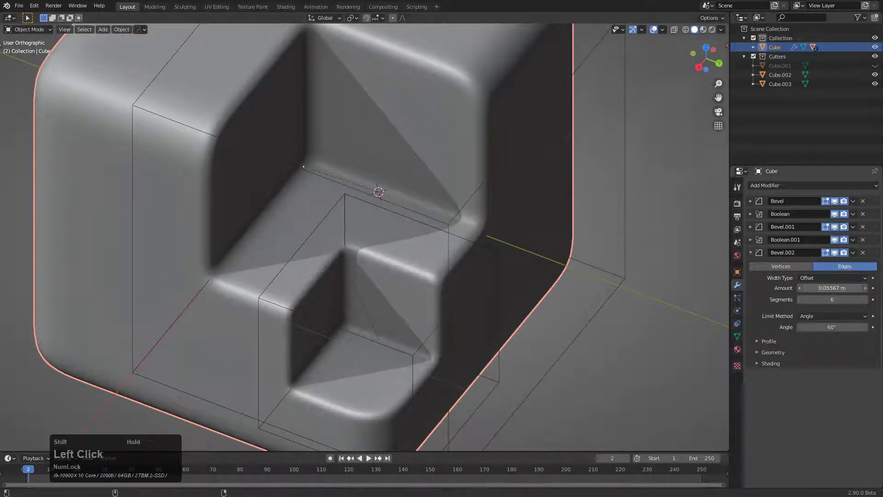
pyautogui.scroll(-3)
# Orbit around the cube to inspect the stepped corner notches and cutouts.
pyautogui.middleClick(363, 231)
pyautogui.scroll(3)
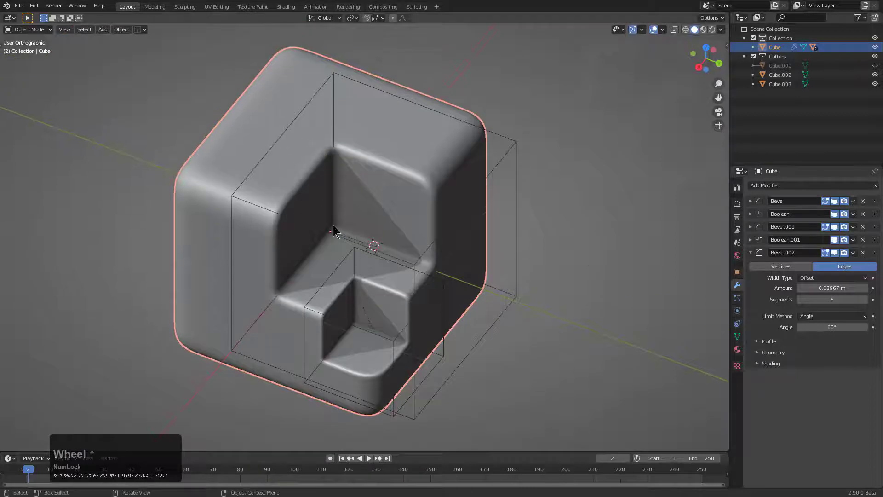
pyautogui.middleClick(357, 237)
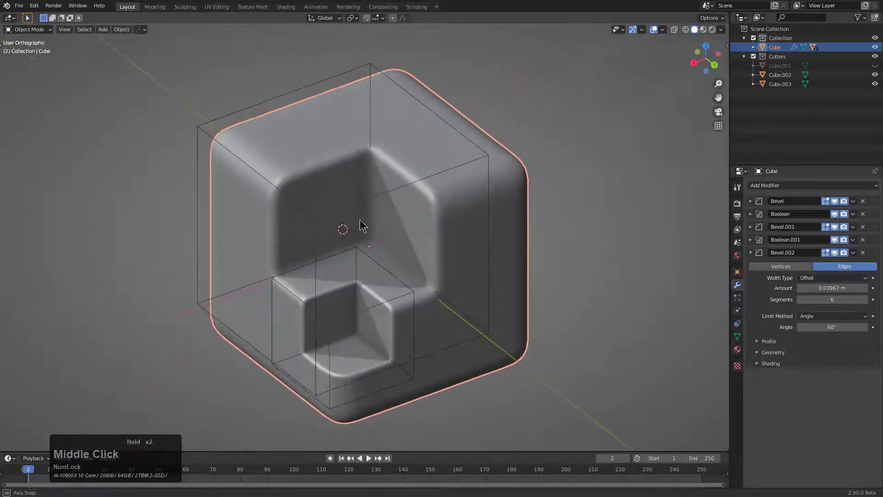
pyautogui.scroll(3)
pyautogui.middleClick(387, 228)
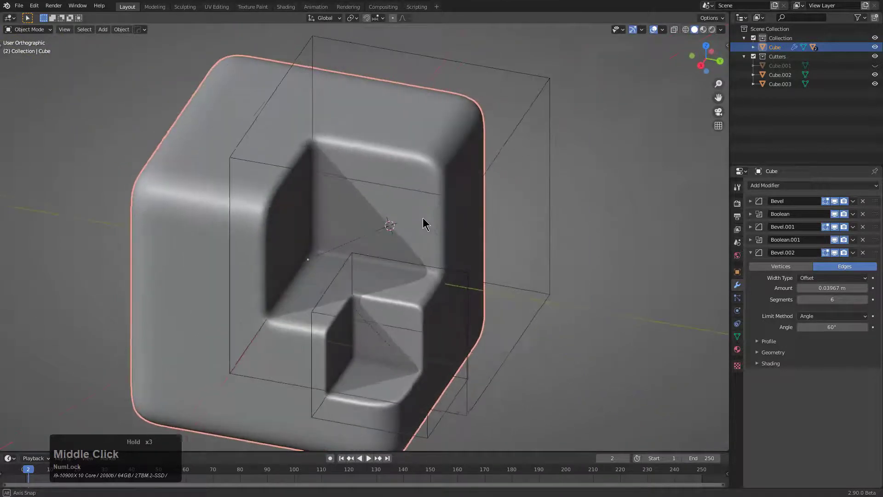
pyautogui.scroll(-3)
pyautogui.middleClick(426, 230)
pyautogui.middleClick(423, 227)
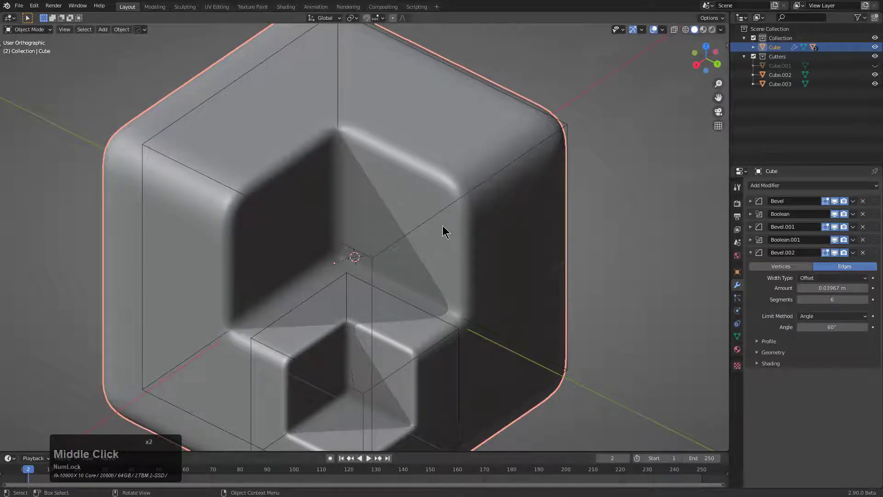
pyautogui.middleClick(444, 227)
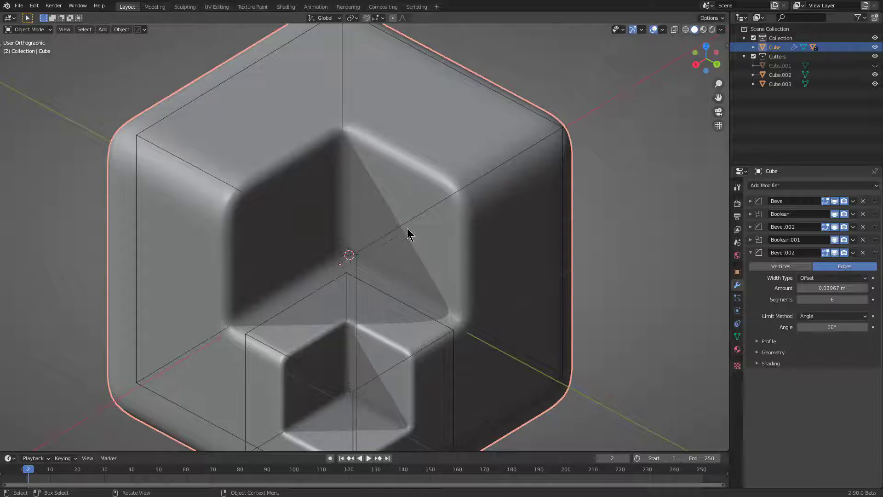
# Widen the main Bevel to about 0.269 m with Clamp Overlap off, then bring up the HardOps menu.
pyautogui.click(753, 206)
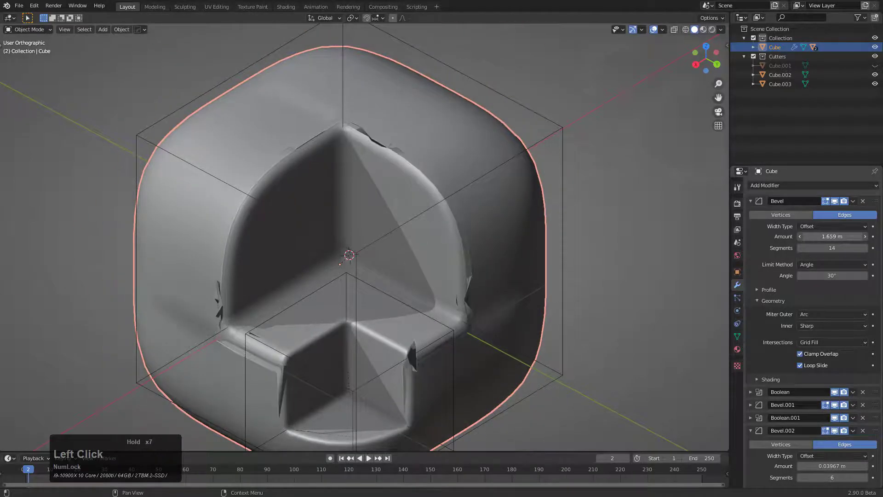
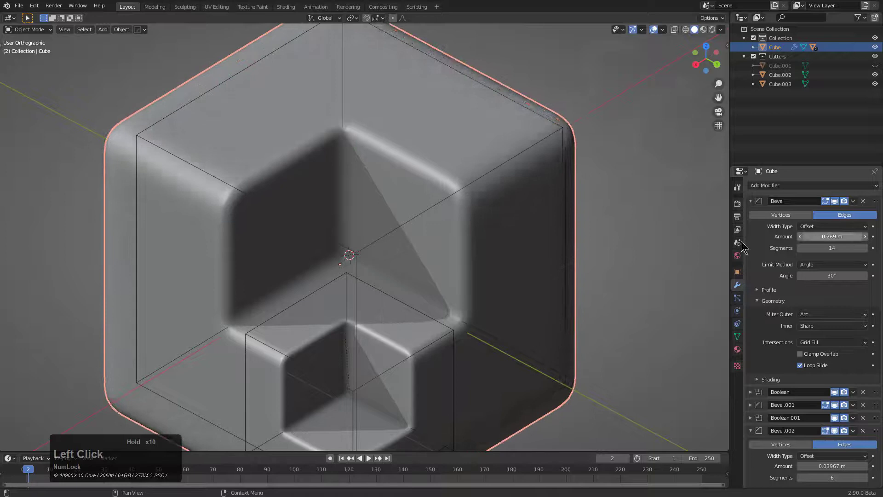
pyautogui.middleClick(523, 271)
pyautogui.middleClick(477, 270)
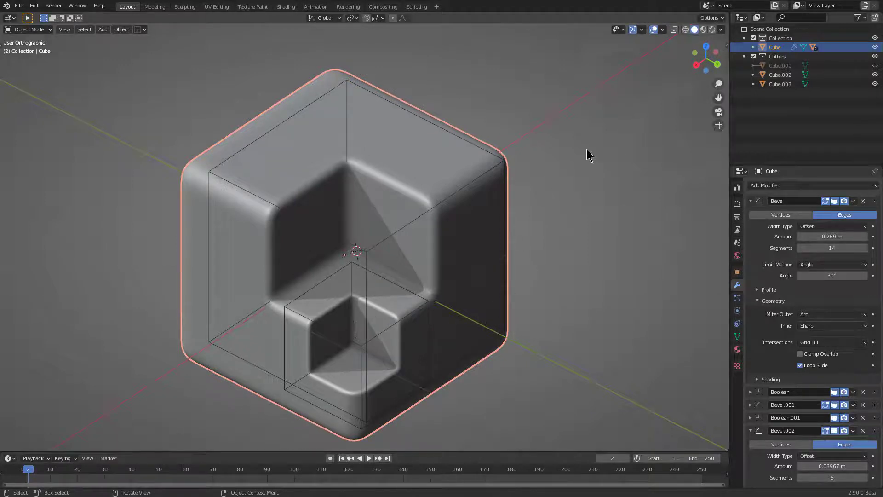
pyautogui.scroll(3)
pyautogui.press('q')
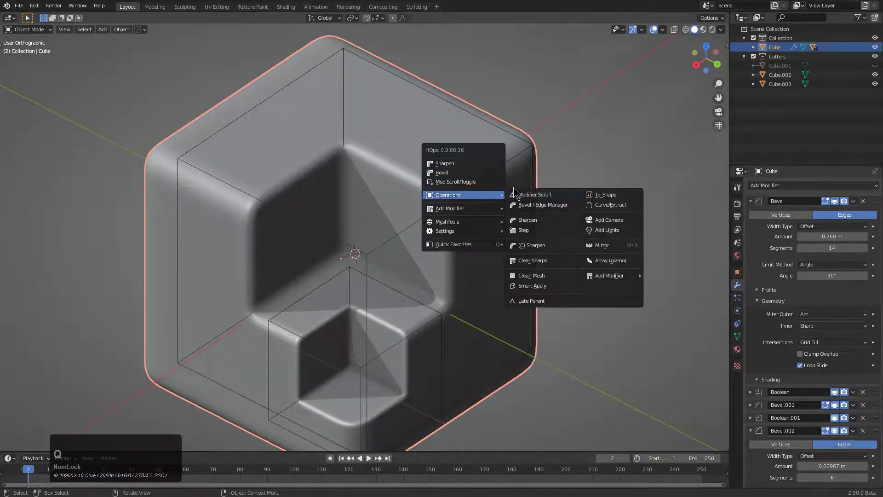